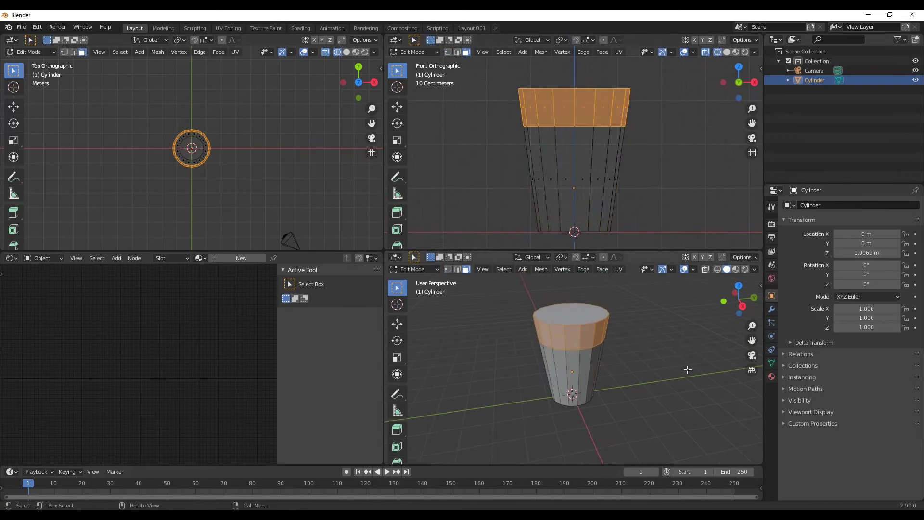
Scale up the cylinder's top edge loop so the cup flares toward the rim
{"action": "key", "text": "n"}
{"action": "key", "text": "e"}
{"action": "key", "text": "s"}
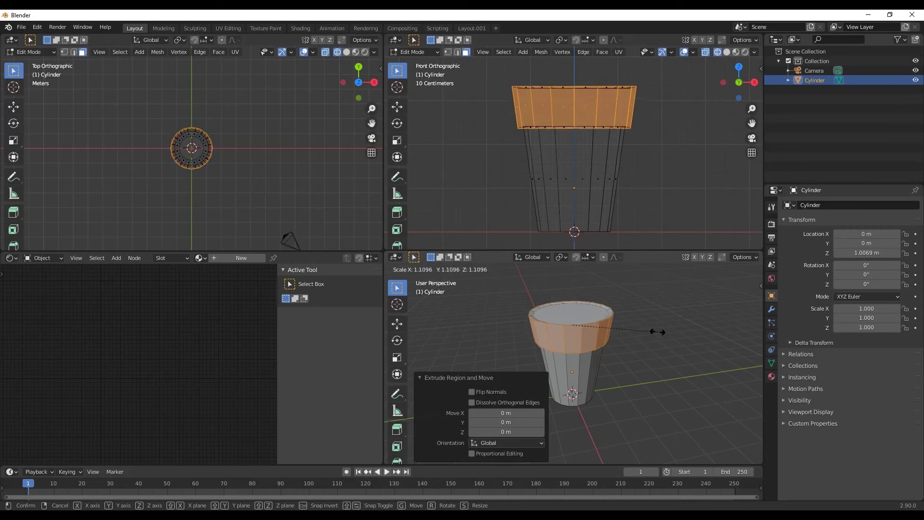
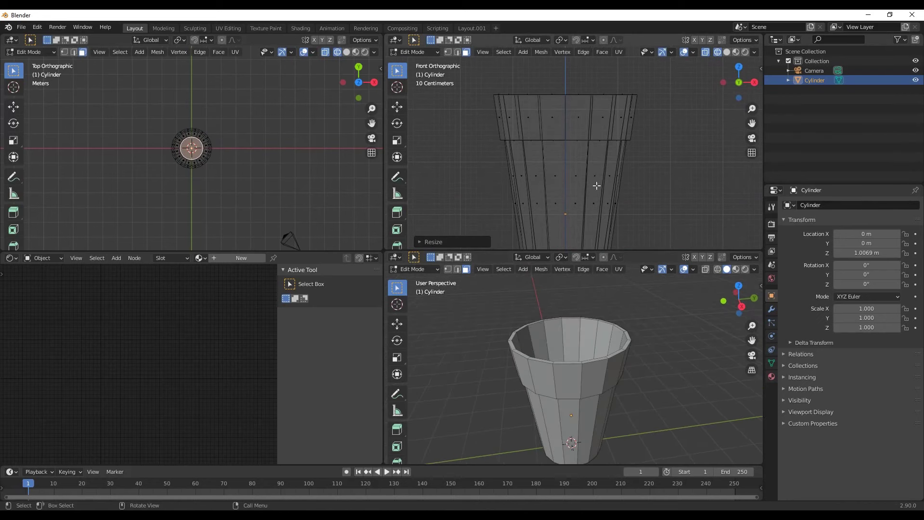
Thicken the cup walls and add a sliding edge loop near the rim
{"action": "key", "text": "ctrl+z"}
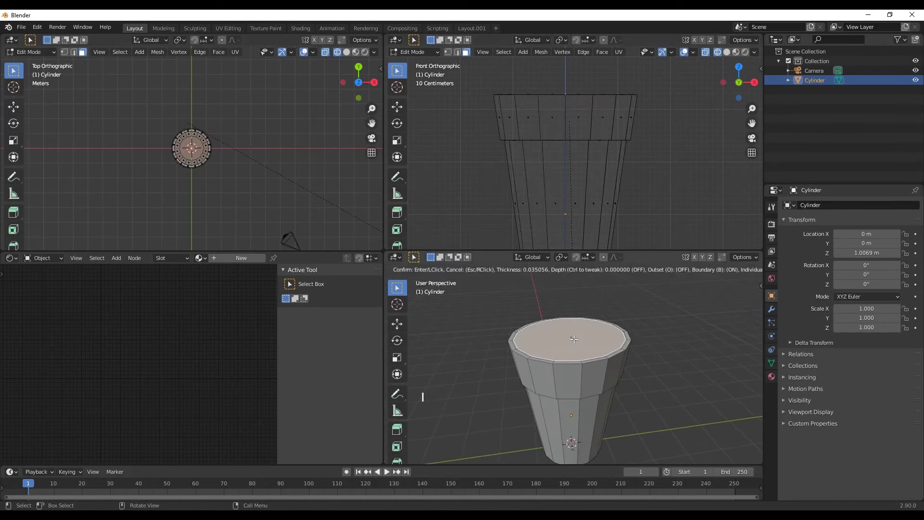
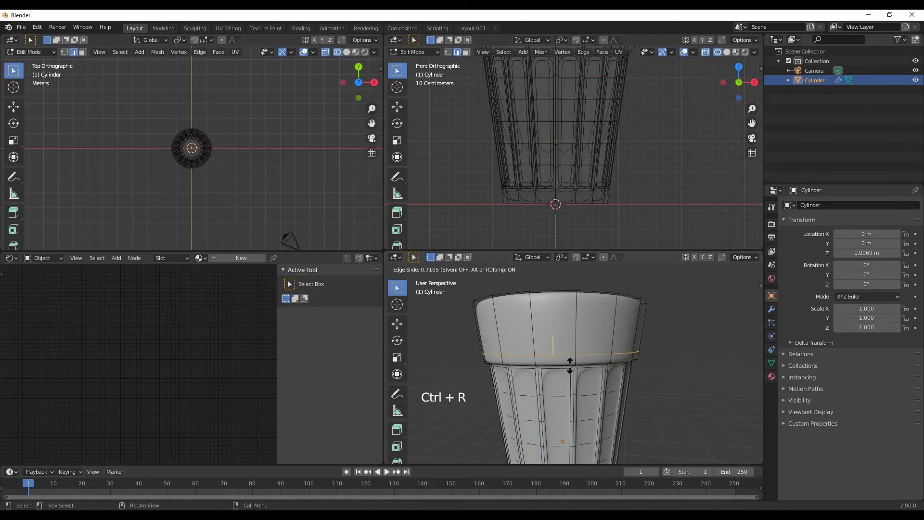
{"action": "key", "text": "ctrl+r"}
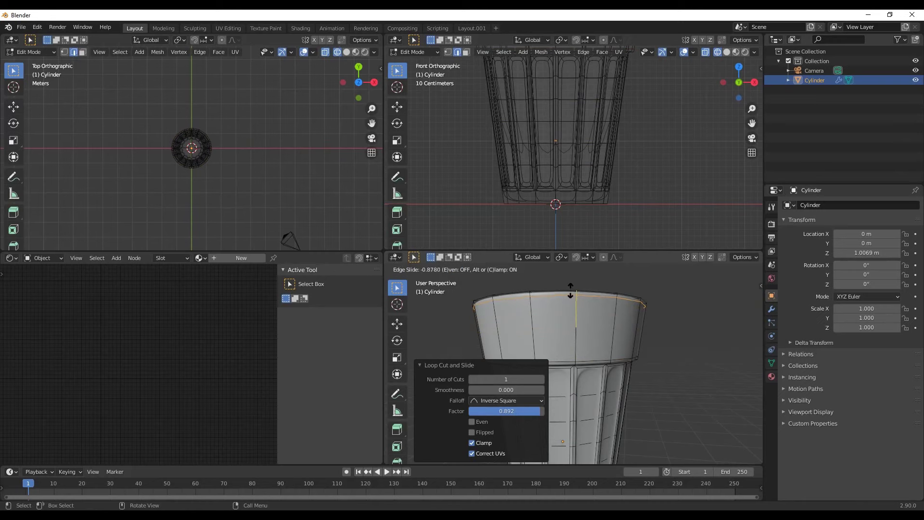
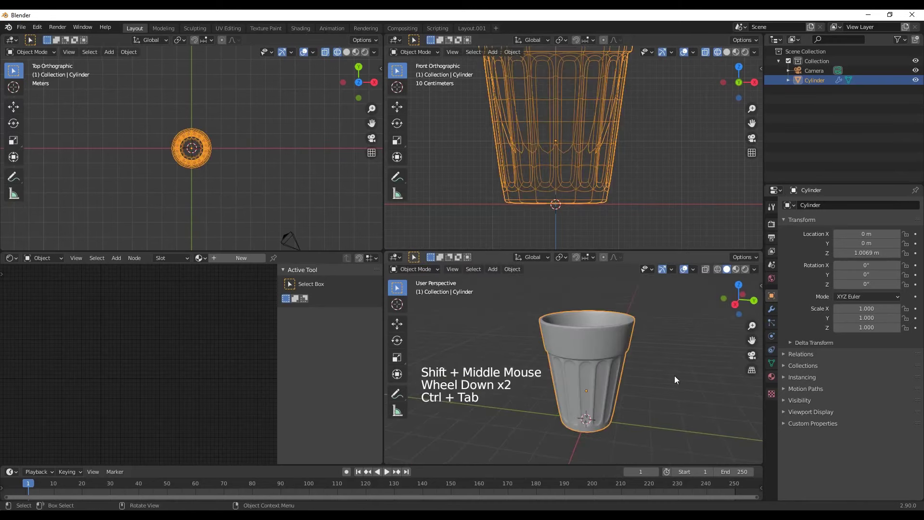
{"action": "left_click", "coordinate": [676, 387]}
{"action": "middle_click", "coordinate": [676, 387]}
Save the file as chai glass.blend
{"action": "key", "text": "ctrl+s"}
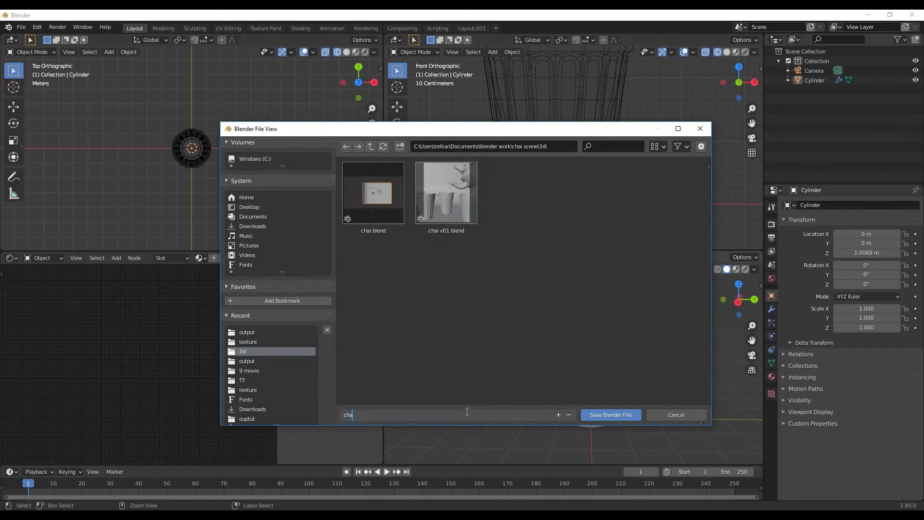
{"action": "middle_click", "coordinate": [596, 374]}
{"action": "middle_click", "coordinate": [580, 372]}
{"action": "left_click", "coordinate": [577, 335]}
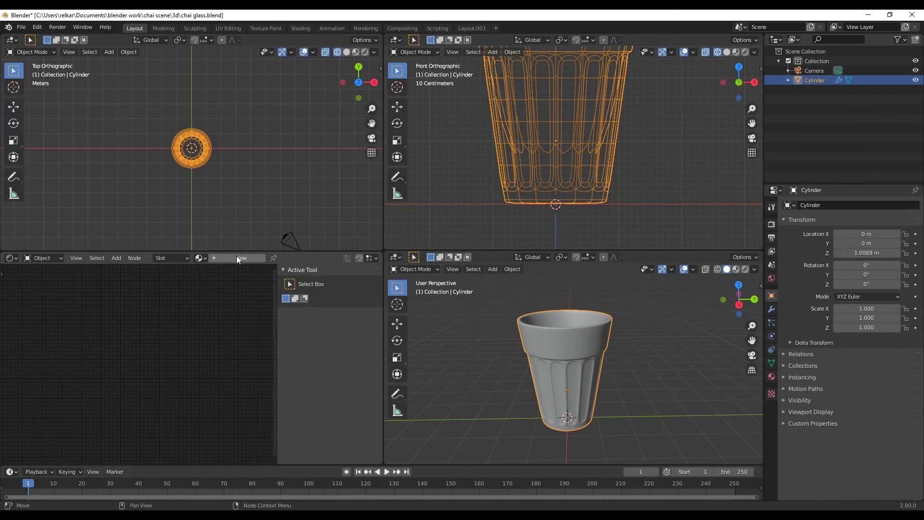
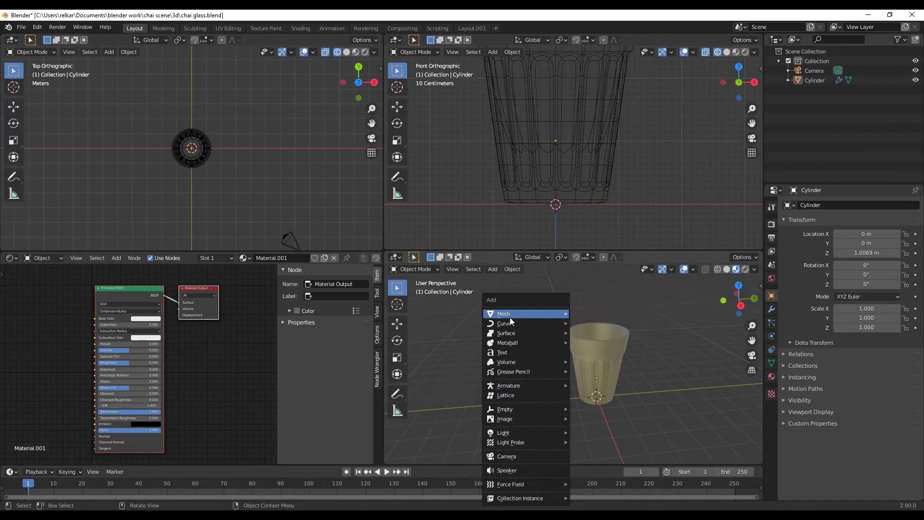
Add a ground plane and scale it large beneath the cup
{"action": "key", "text": "s"}
{"action": "middle_click", "coordinate": [548, 344]}
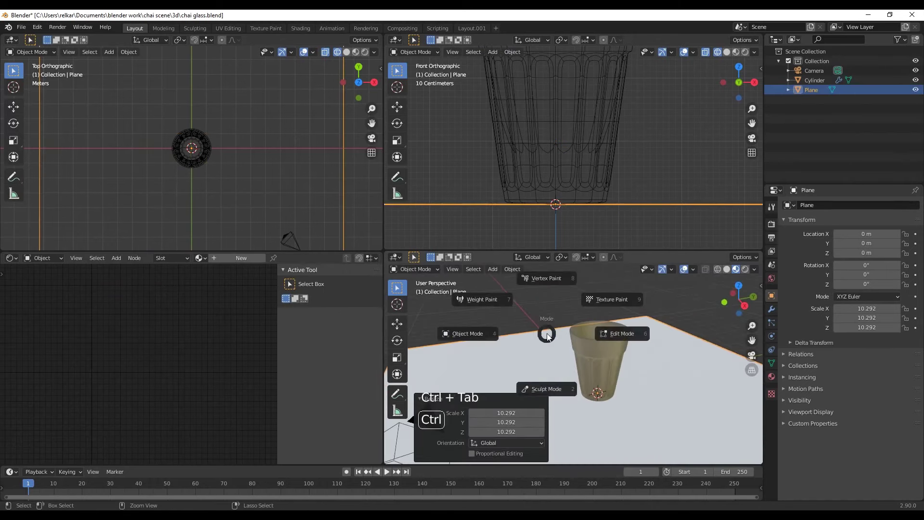
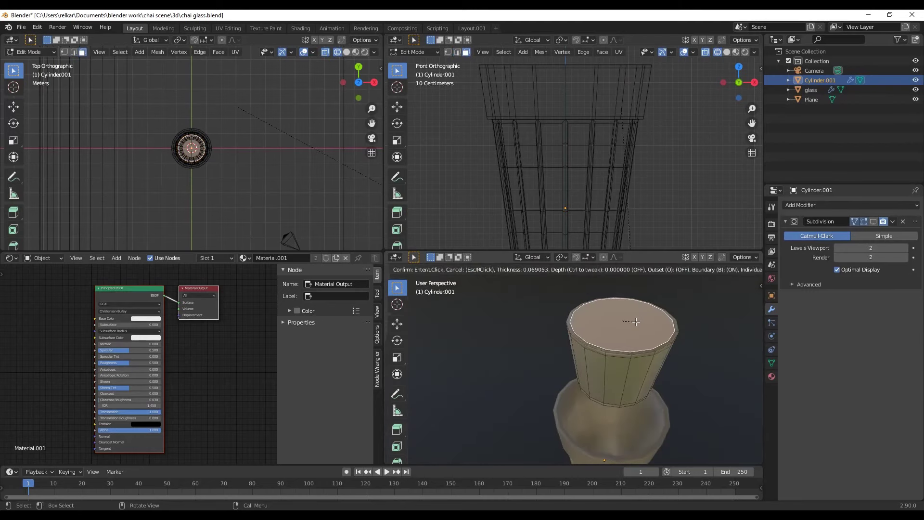
Confirm the liquid wall thickness and return to Object Mode
{"action": "key", "text": "ctrl+Tab"}
{"action": "scroll", "scroll_direction": "down", "scroll_amount": 3}
{"action": "middle_click", "coordinate": [633, 364]}
{"action": "middle_click", "coordinate": [619, 379]}
{"action": "right_click", "coordinate": [603, 319]}
{"action": "scroll", "scroll_direction": "down", "scroll_amount": 3}
Lower the liquid cylinder inside the glass and start repositioning the camera
{"action": "key", "text": "g"}
{"action": "scroll", "scroll_direction": "up", "scroll_amount": 3}
{"action": "middle_click", "coordinate": [614, 173]}
{"action": "middle_click", "coordinate": [607, 149]}
{"action": "middle_click", "coordinate": [601, 196]}
{"action": "key", "text": "g"}
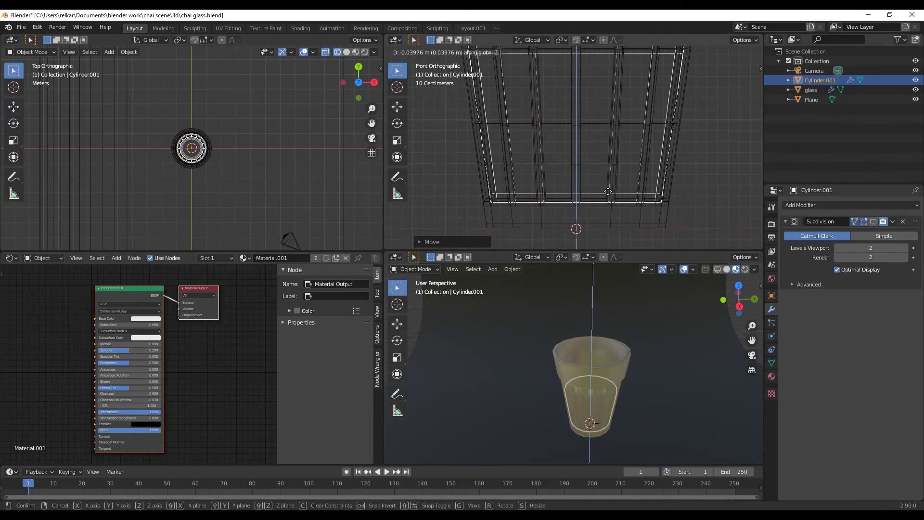
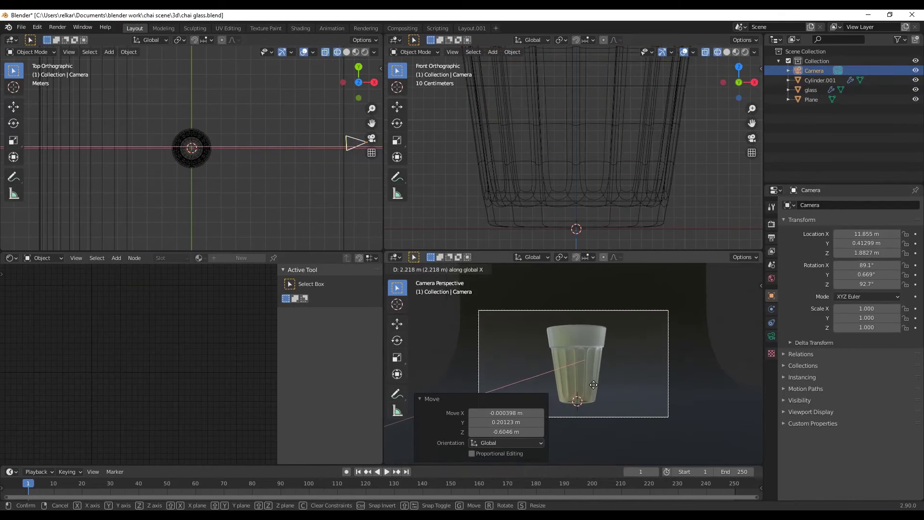
Add image texture and mapping nodes to the glass material and save
{"action": "key", "text": "g"}
{"action": "key", "text": "ctrl+s"}
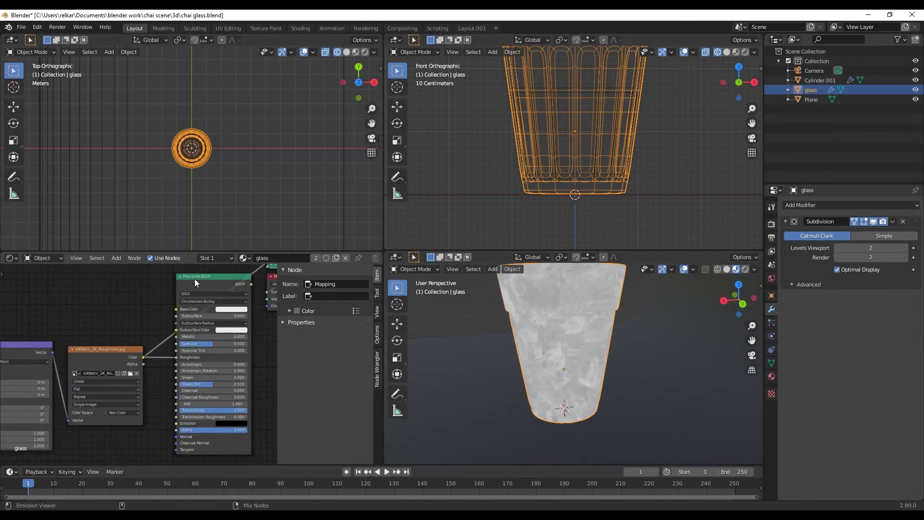
Add a ColorRamp node in the Shader Editor for the roughness texture
{"action": "key", "text": "n"}
{"action": "middle_click", "coordinate": [243, 376]}
{"action": "middle_click", "coordinate": [579, 353]}
{"action": "scroll", "scroll_direction": "up", "scroll_amount": 3}
{"action": "left_click", "coordinate": [62, 357]}
{"action": "key", "text": "shift+a"}
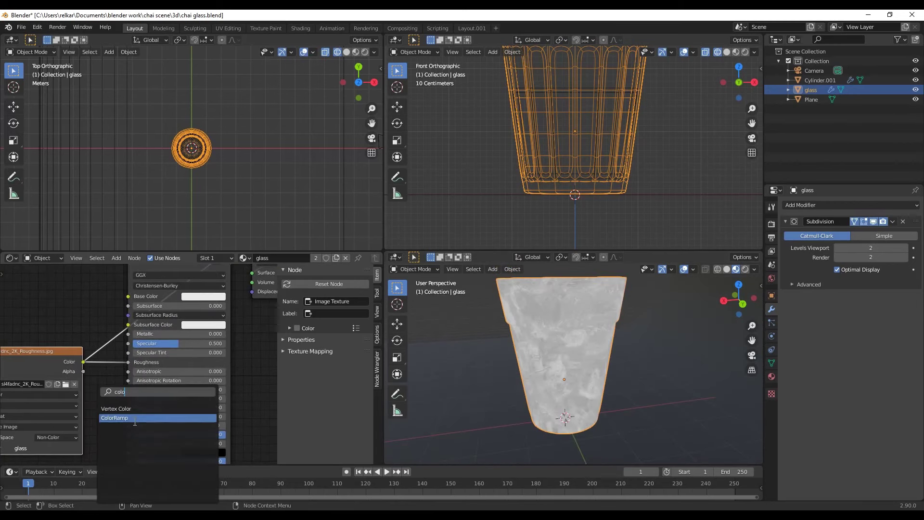
{"action": "scroll", "scroll_direction": "up", "scroll_amount": 3}
{"action": "left_click", "coordinate": [198, 365]}
Wire the ColorRamp between the Image Texture and the Roughness input
{"action": "middle_click", "coordinate": [129, 349]}
{"action": "scroll", "scroll_direction": "up", "scroll_amount": 3}
{"action": "left_click", "coordinate": [77, 368]}
{"action": "middle_click", "coordinate": [144, 363]}
{"action": "scroll", "scroll_direction": "down", "scroll_amount": 3}
{"action": "middle_click", "coordinate": [153, 358]}
{"action": "left_click", "coordinate": [205, 292]}
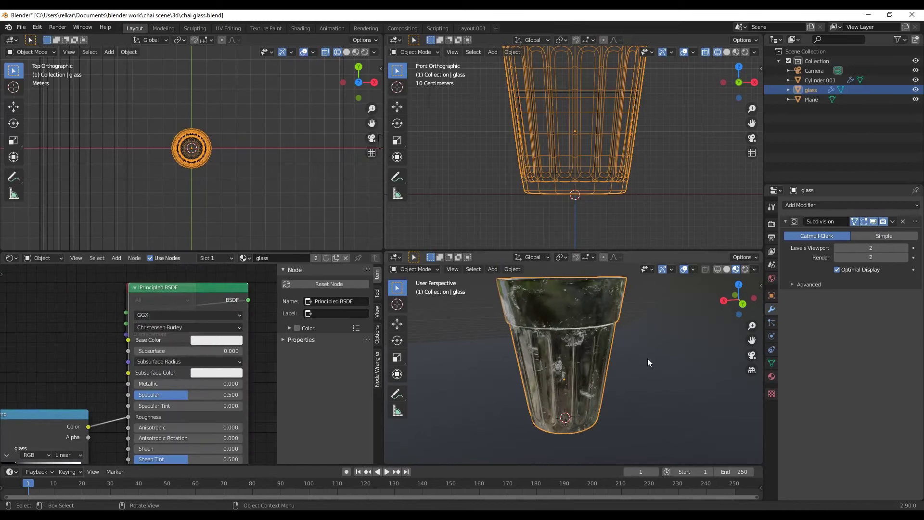
Look through the camera and set the render engine to Cycles
{"action": "key", "text": "KP_0"}
{"action": "scroll", "scroll_direction": "up", "scroll_amount": 3}
{"action": "middle_click", "coordinate": [658, 389]}
{"action": "left_click", "coordinate": [777, 230]}
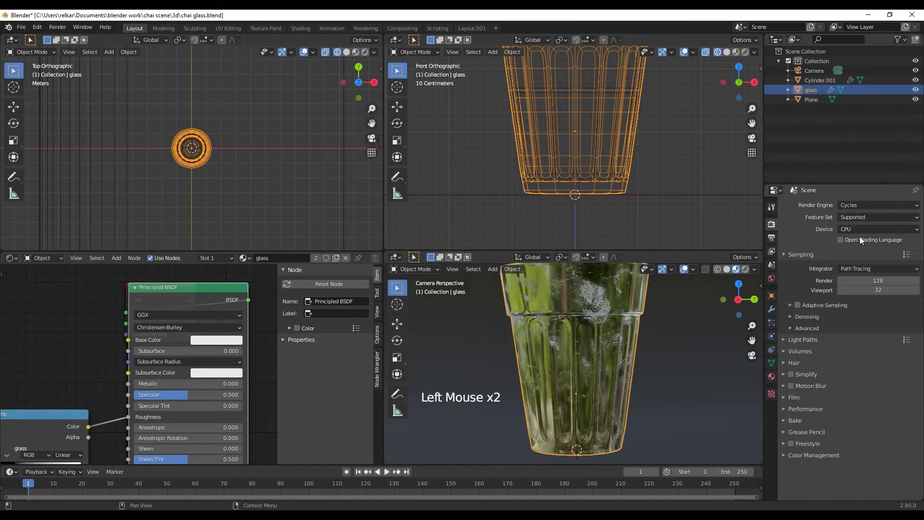
Switch to Rendered shading, adjust Scene World lighting, and enable viewport denoising
{"action": "left_click", "coordinate": [747, 271]}
{"action": "left_click", "coordinate": [849, 211]}
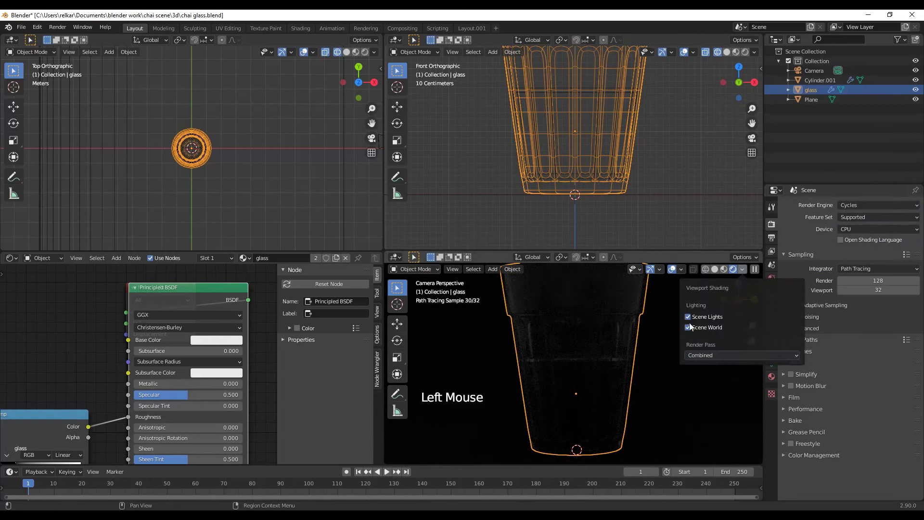
{"action": "middle_click", "coordinate": [709, 348]}
{"action": "left_click", "coordinate": [791, 322]}
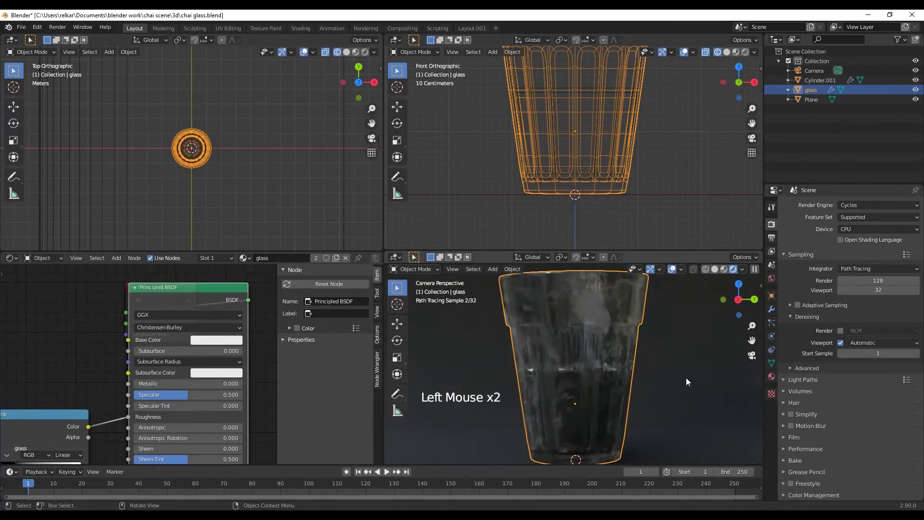